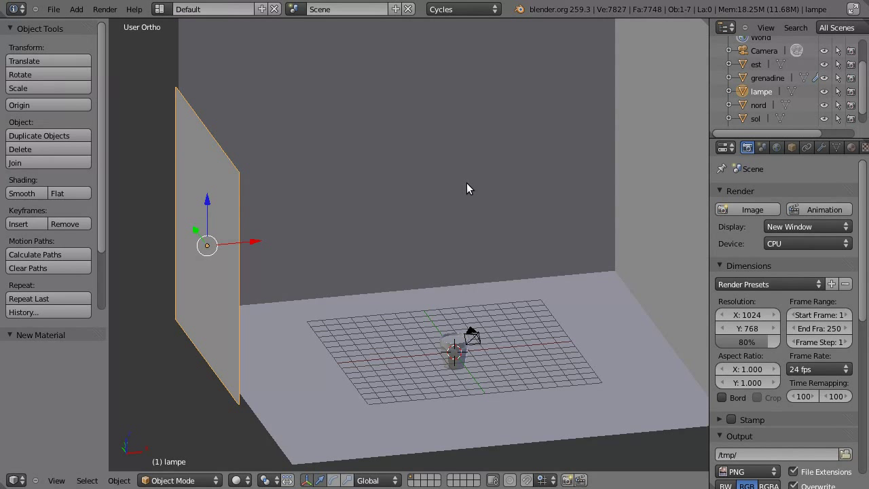
Select the floor object 'sol' and frame the viewport on it
right_click(539, 300)
middle_click(438, 337)
scroll("down", 3)
scroll("up", 3)
middle_click(392, 227)
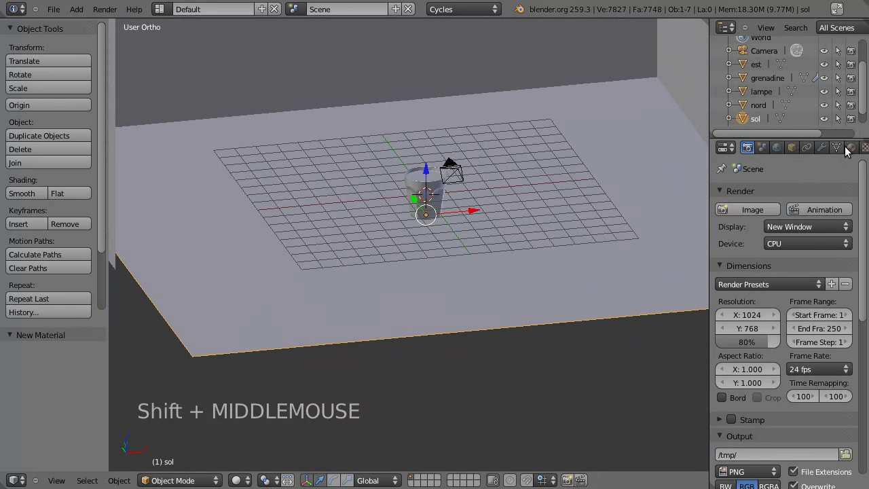
Drive the floor material's Diffuse BSDF colour from an Image Texture and start browsing for its image
left_click(859, 153)
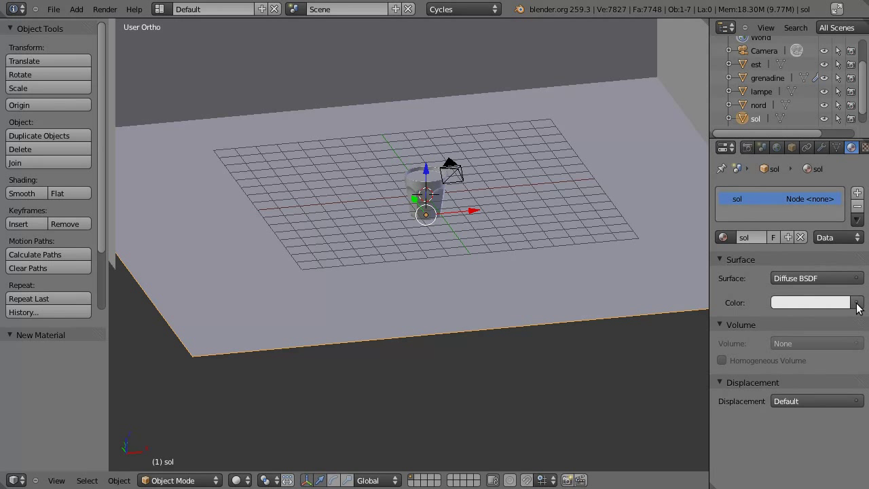
left_click(863, 310)
left_click(864, 308)
left_click(864, 308)
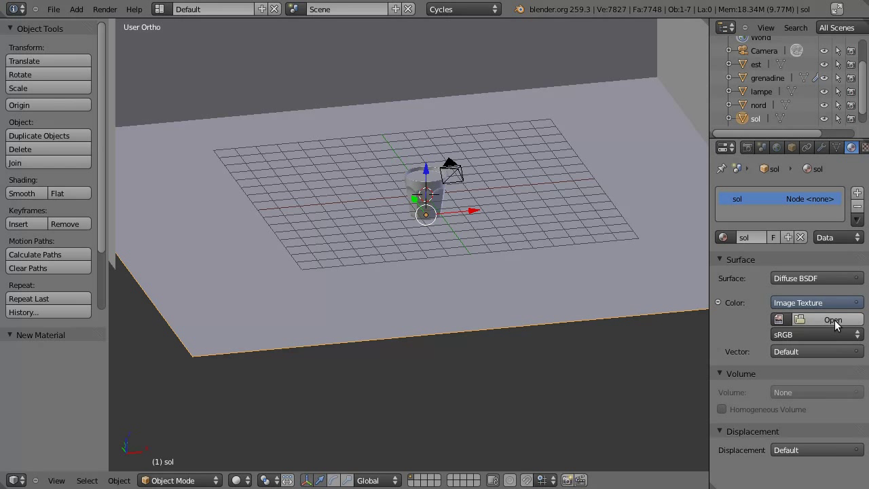
Enter the textures folder in the file browser to reach eucalyptus.jpg
left_click(842, 325)
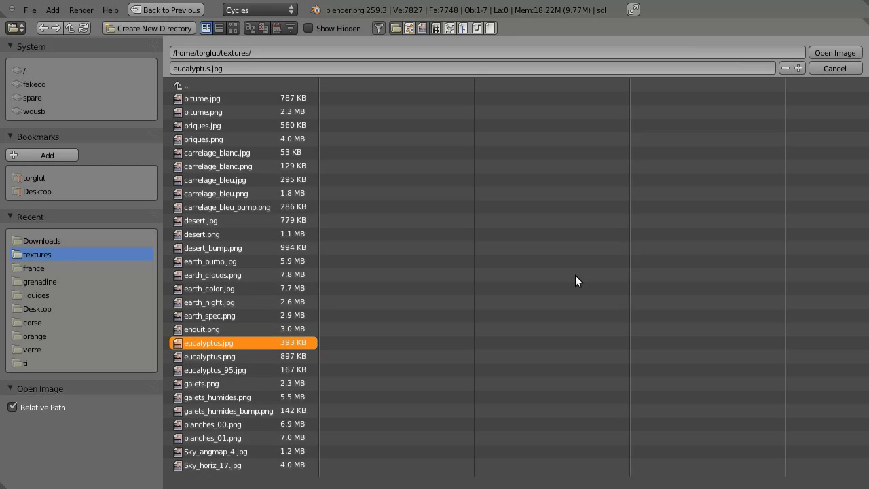
Feed the eucalyptus image texture's vector input with UV texture coordinates
left_click(833, 57)
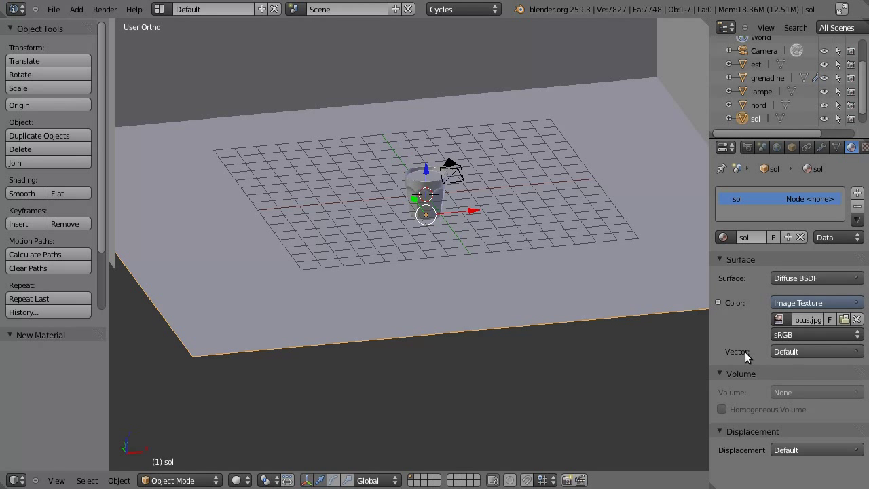
left_click(859, 357)
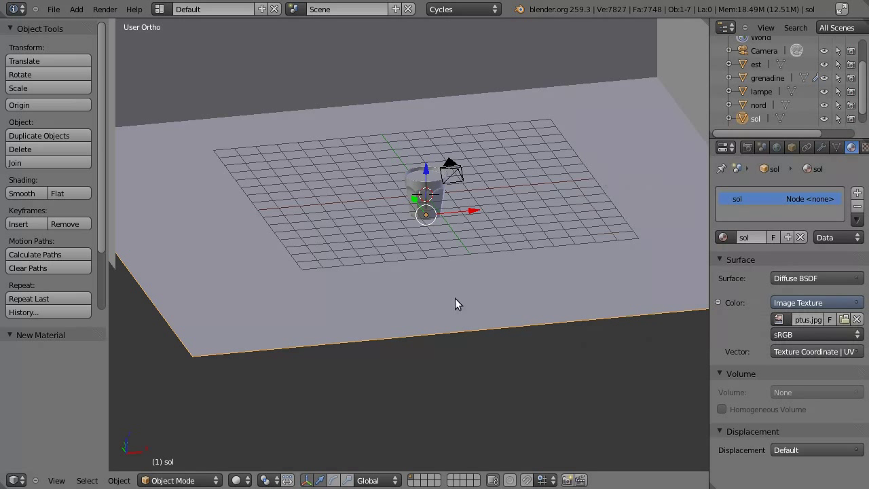